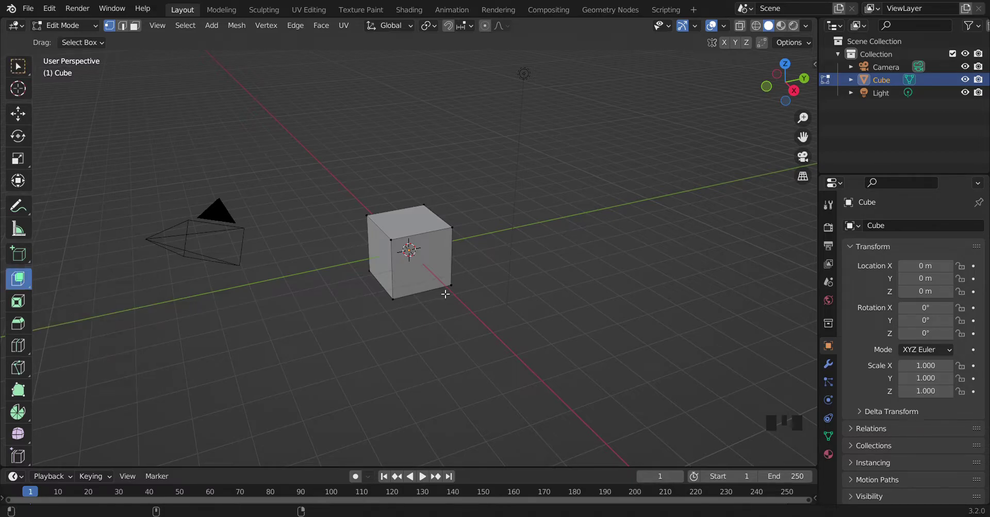
- Select the cube's top face ready to extrude it upward into a tall block
{"action": "left_click", "coordinate": [800, 88]}
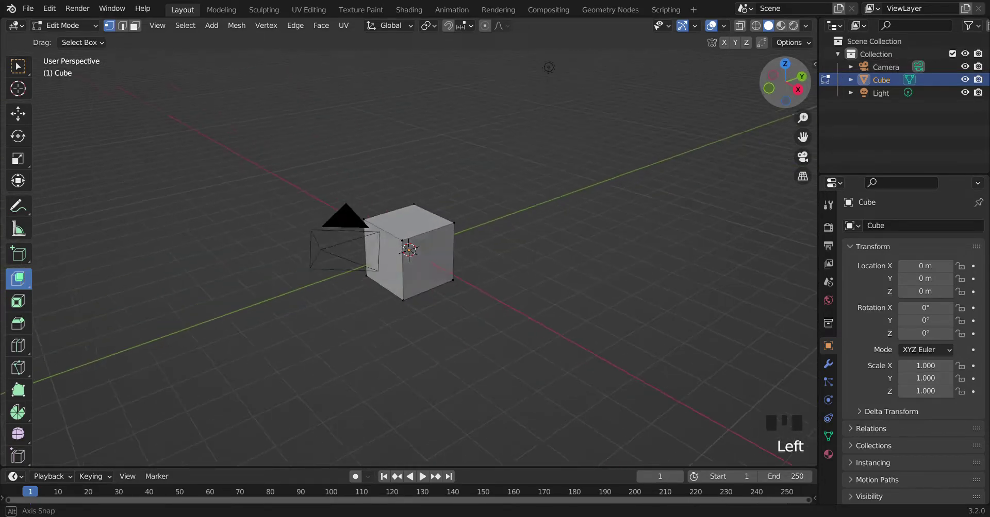
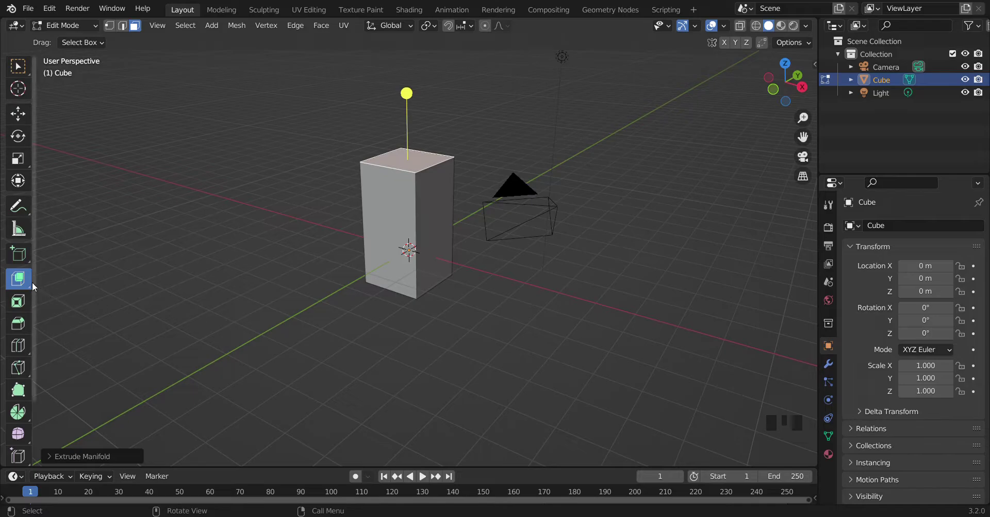
- Extrude the block's top face upward into a second section of similar height
{"action": "left_click_drag", "start_coordinate": [21, 284], "coordinate": [414, 94]}
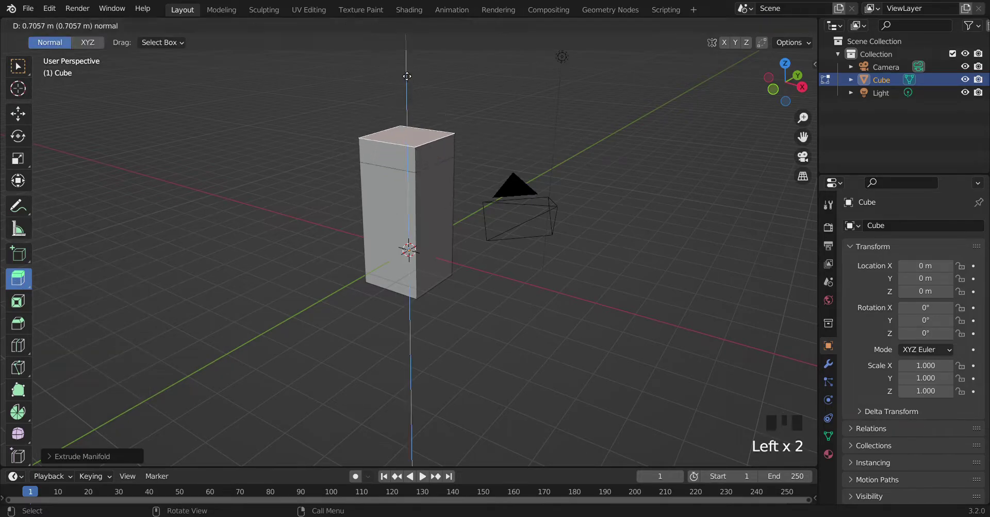
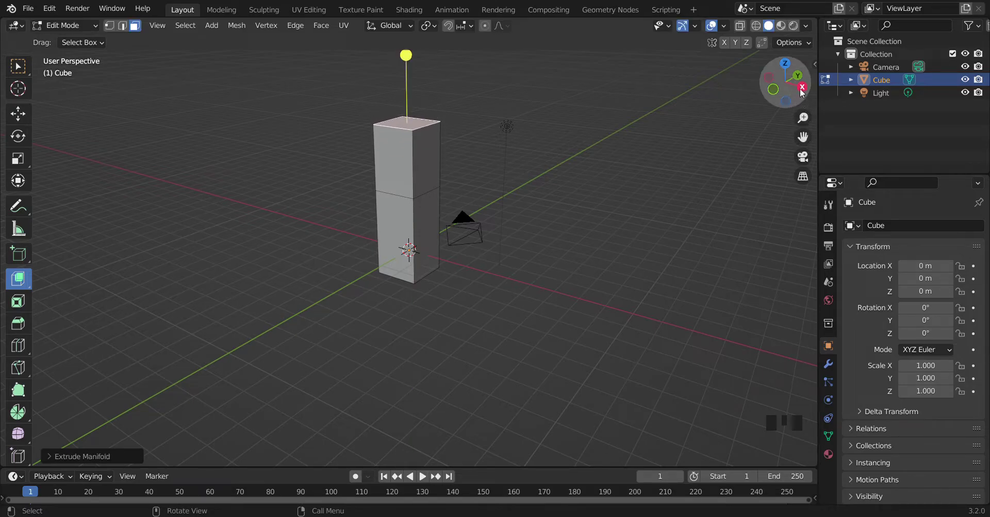
{"action": "left_click", "coordinate": [805, 94]}
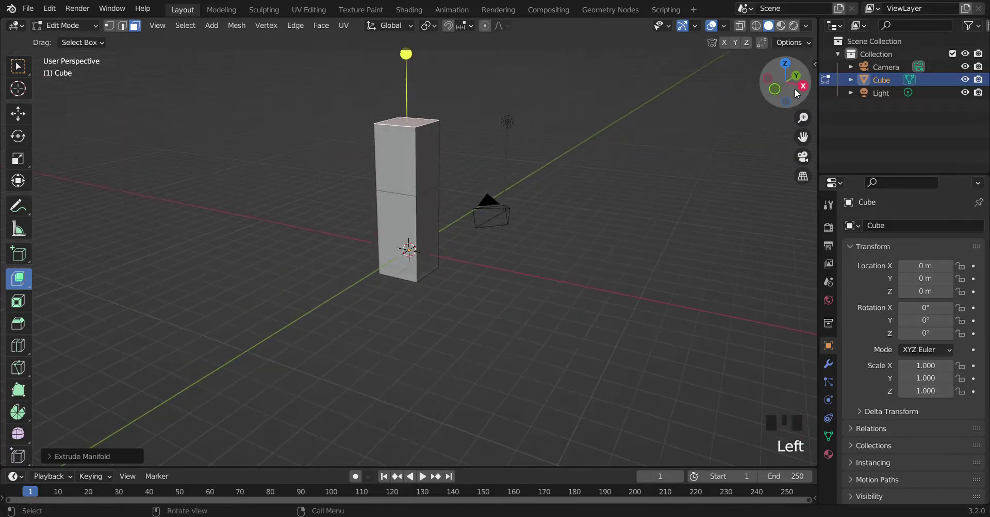
{"action": "scroll", "scroll_direction": "up", "scroll_amount": 3}
{"action": "scroll", "scroll_direction": "down", "scroll_amount": 3}
- Scale the top face outward so the upper section flares like a funnel
{"action": "key", "text": "s"}
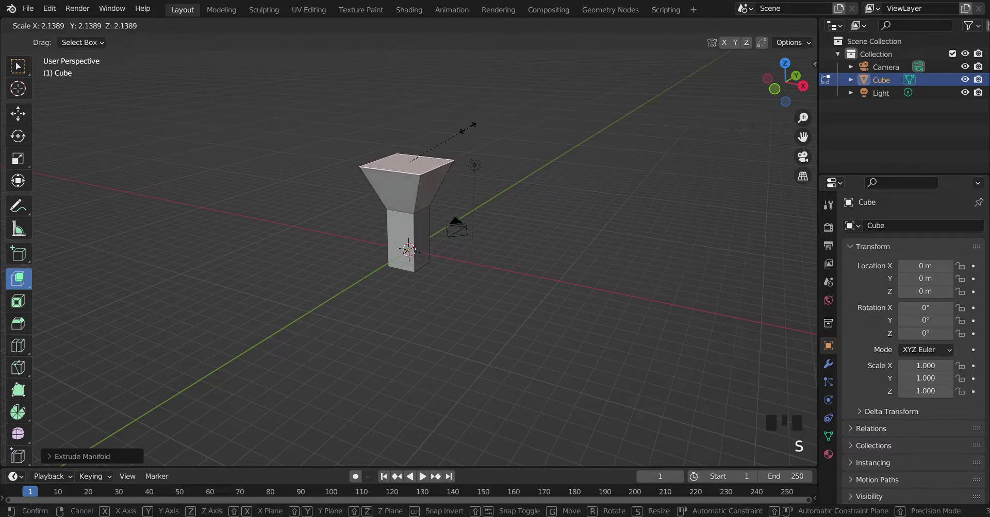
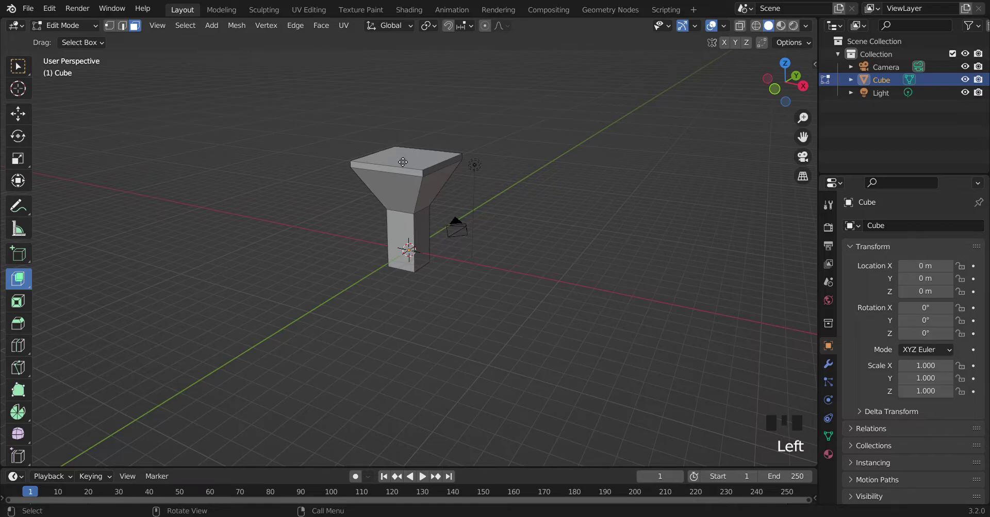
- Select all the outer rim faces around the flared top slab, orbiting to reach the far side
{"action": "left_click", "coordinate": [404, 162]}
{"action": "left_click", "coordinate": [341, 204]}
{"action": "left_click", "coordinate": [391, 173]}
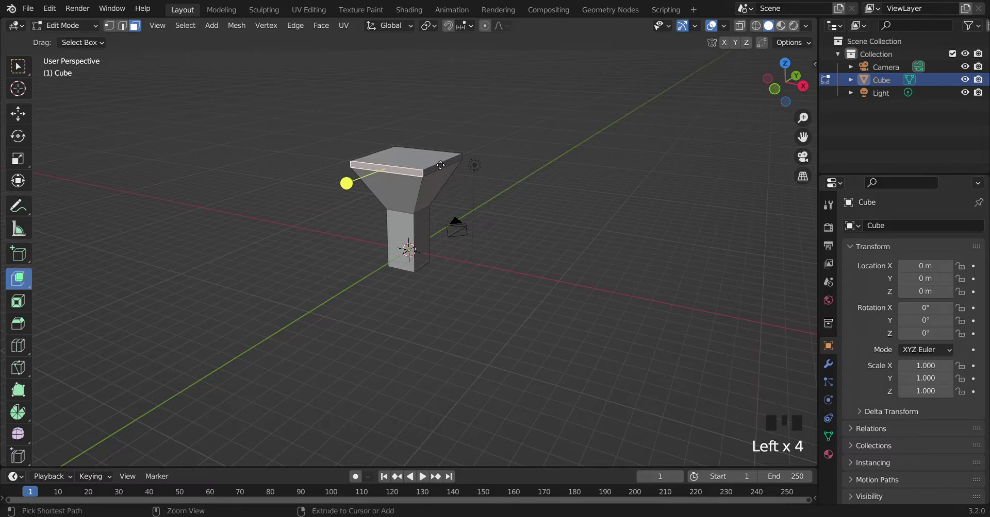
{"action": "left_click", "coordinate": [443, 168]}
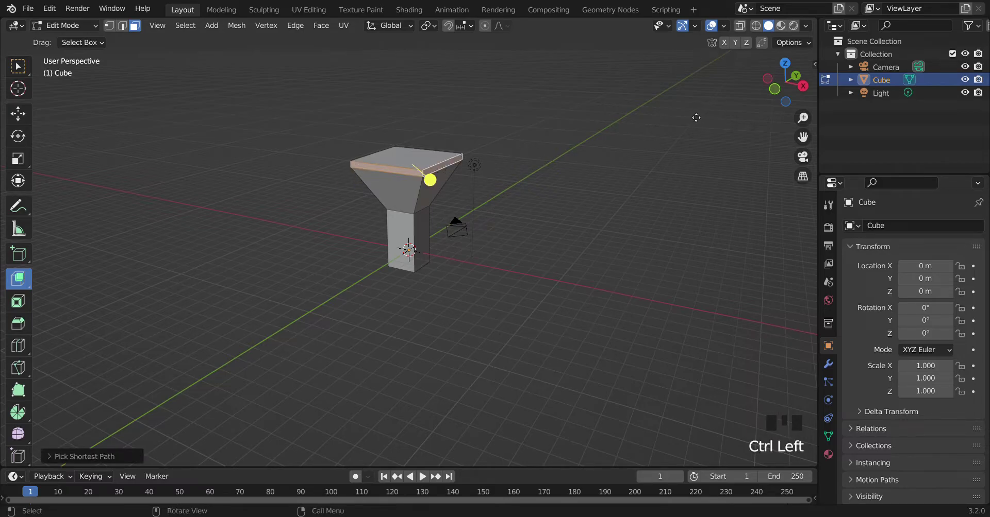
{"action": "left_click", "coordinate": [809, 90]}
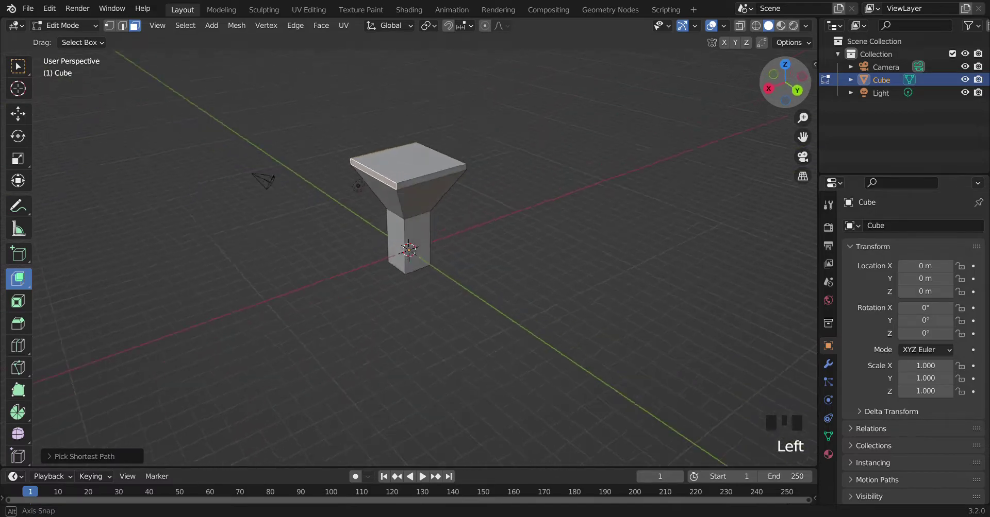
{"action": "middle_click", "coordinate": [701, 96]}
{"action": "left_click", "coordinate": [809, 88]}
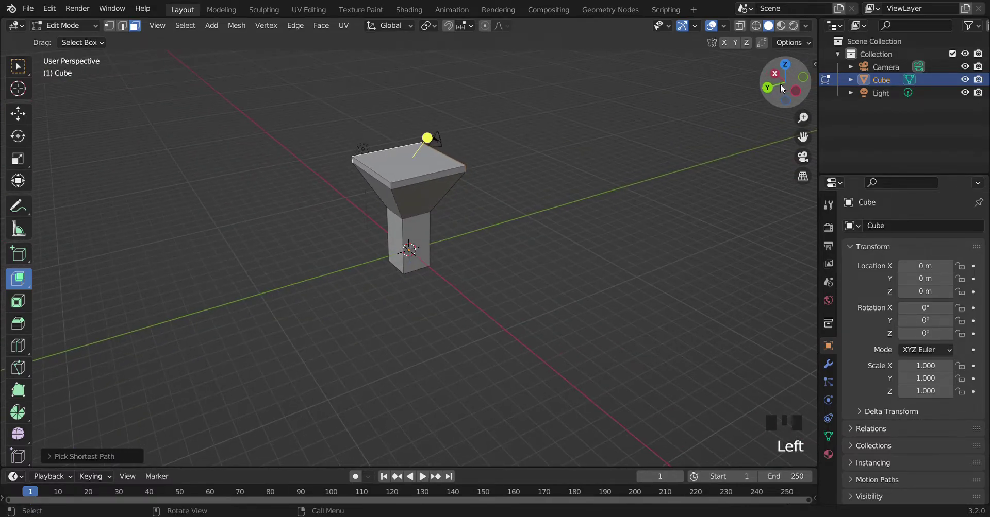
{"action": "left_click", "coordinate": [440, 180]}
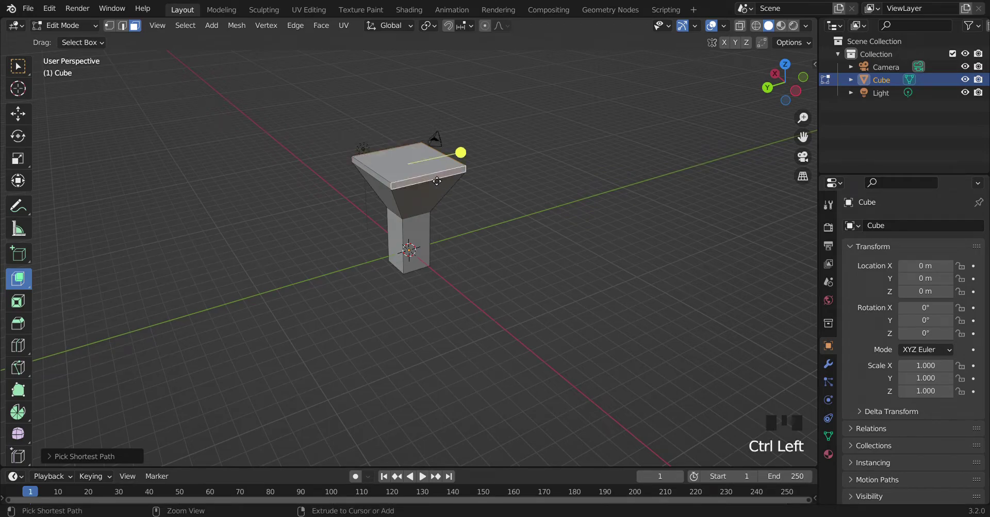
{"action": "left_click", "coordinate": [384, 181]}
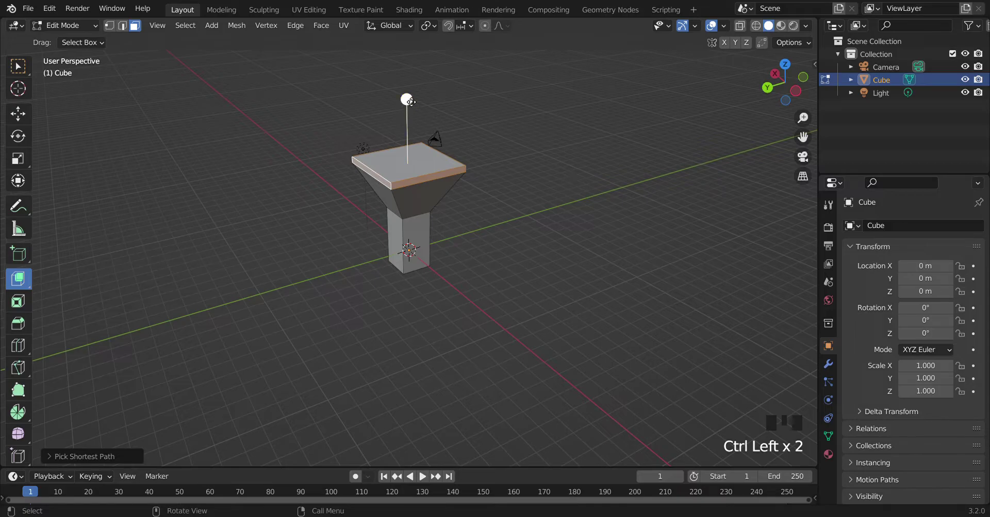
- Extrude the selected rim faces downward along Z into walls around the funnel
{"action": "left_click", "coordinate": [805, 133]}
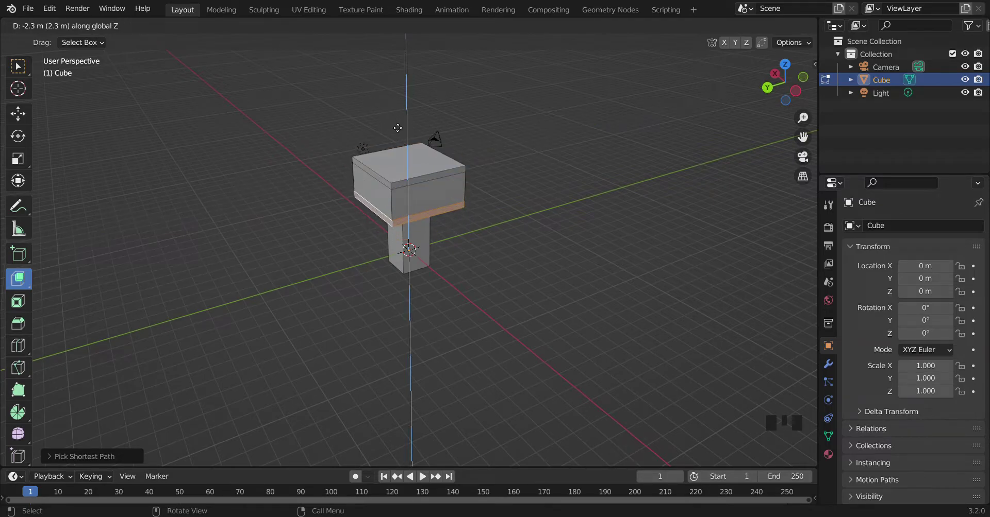
- Undo the wall extrusion and re-extrude the rim faces straight down to the column top from side view
{"action": "key", "text": "ctrl+z"}
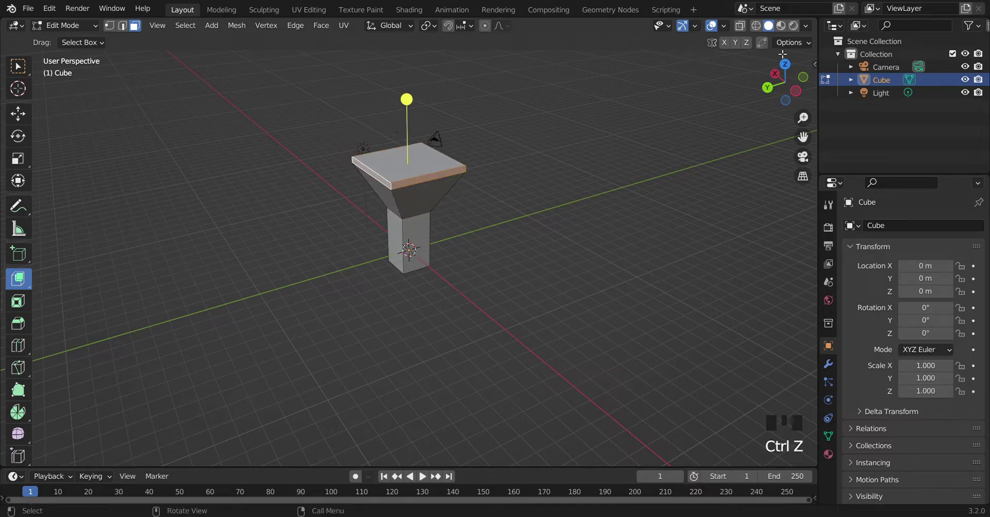
{"action": "left_click", "coordinate": [796, 95]}
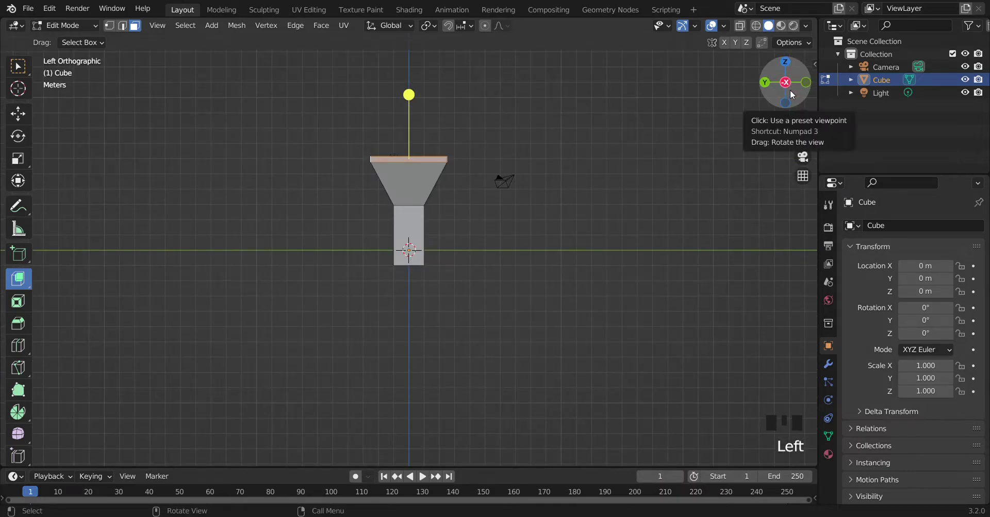
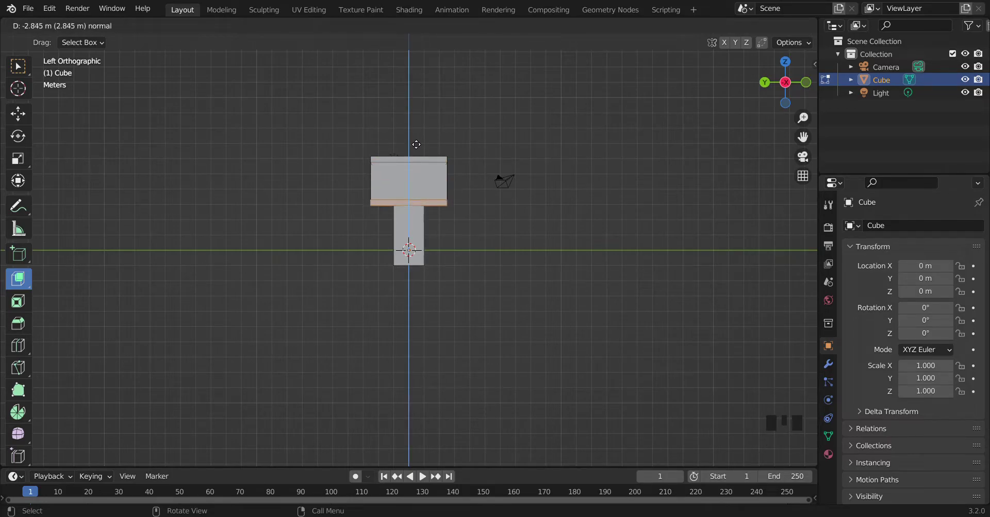
{"action": "left_click", "coordinate": [784, 88]}
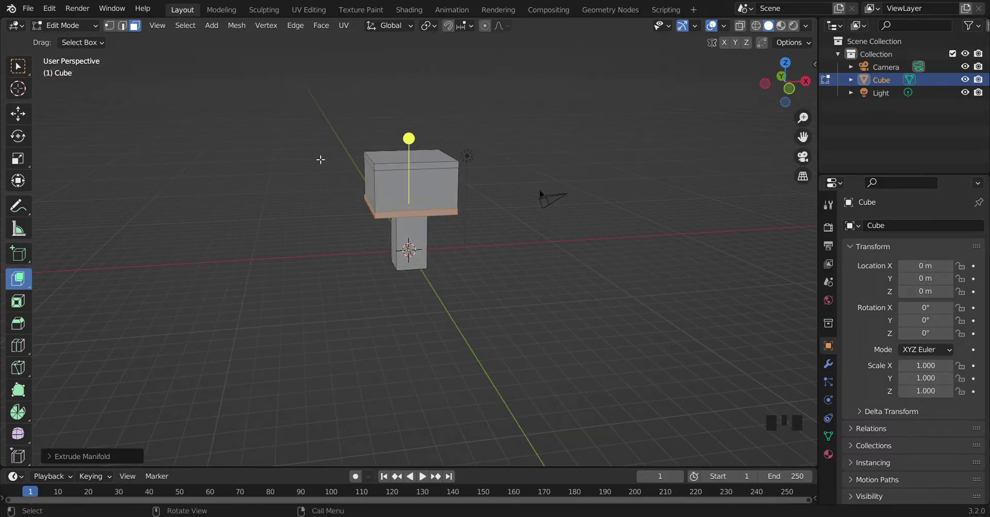
- In Object Mode flip the model 180° about X and lift it off the ground
{"action": "key", "text": "Tab"}
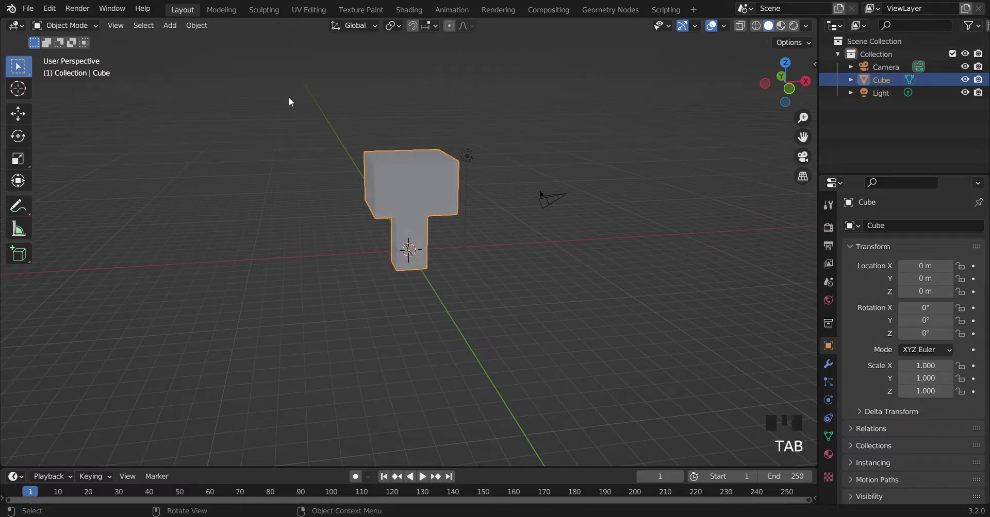
{"action": "key", "text": "r"}
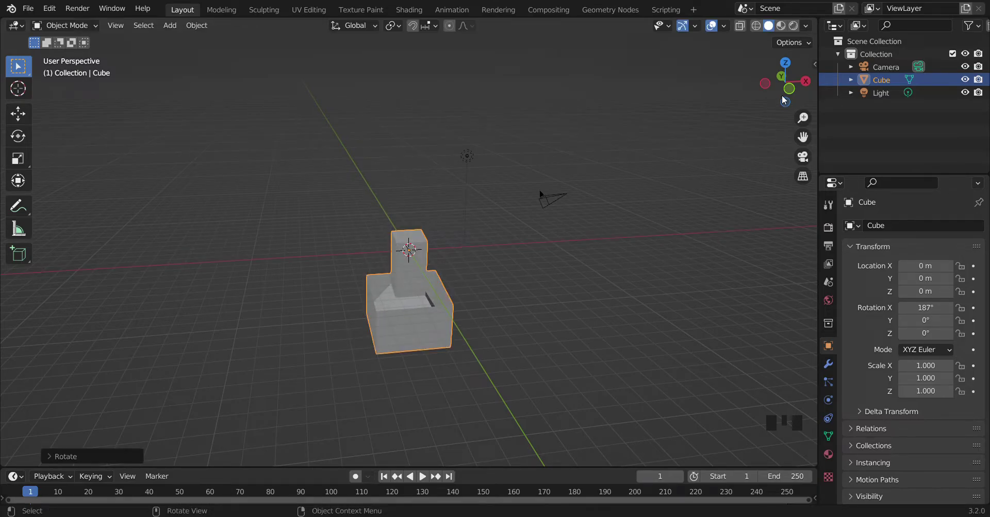
{"action": "key", "text": "g"}
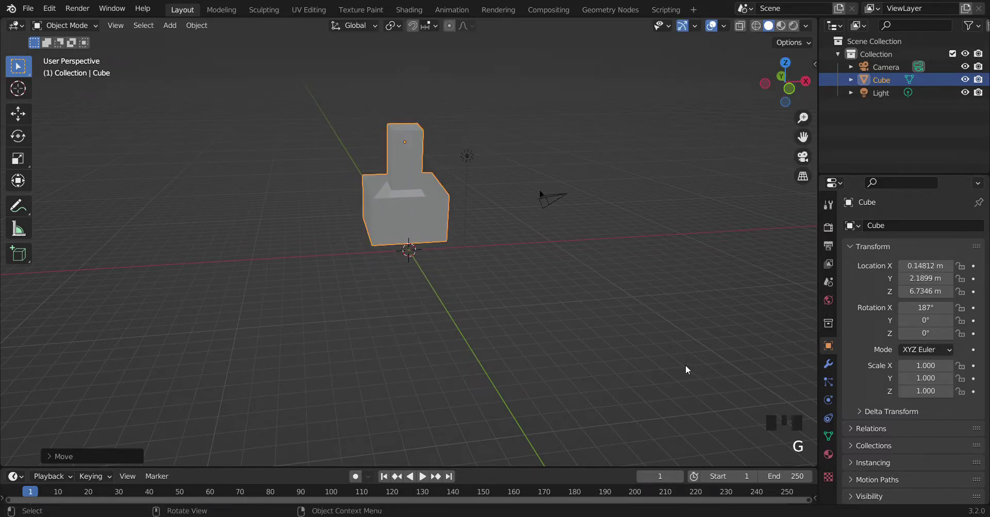
{"action": "key", "text": "Tab"}
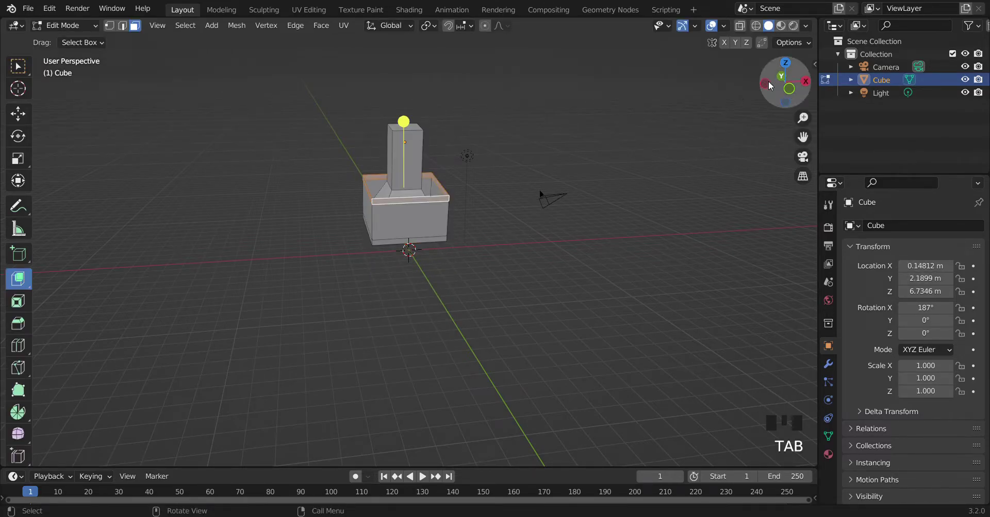
- From Right Orthographic view rotate the model back upright and lower it along Z
{"action": "left_click", "coordinate": [768, 90]}
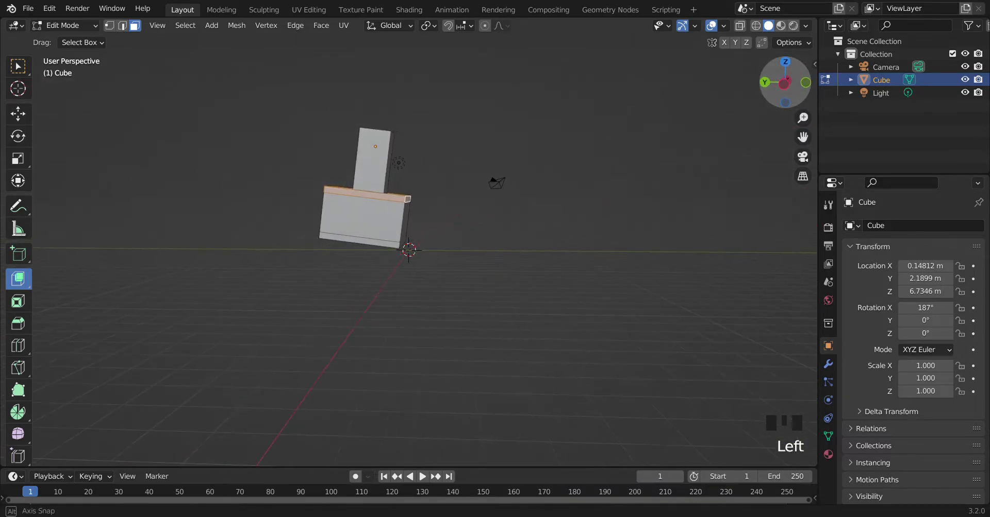
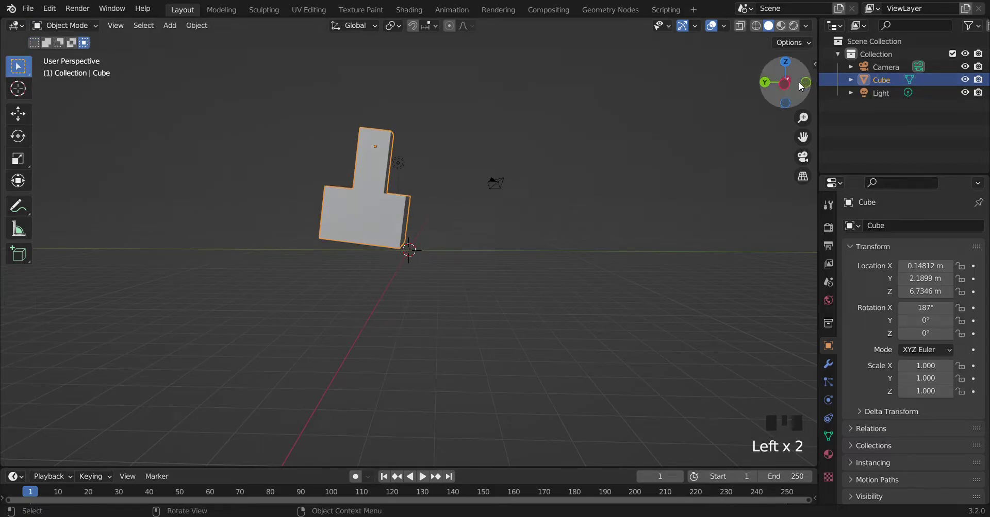
{"action": "left_click", "coordinate": [797, 85]}
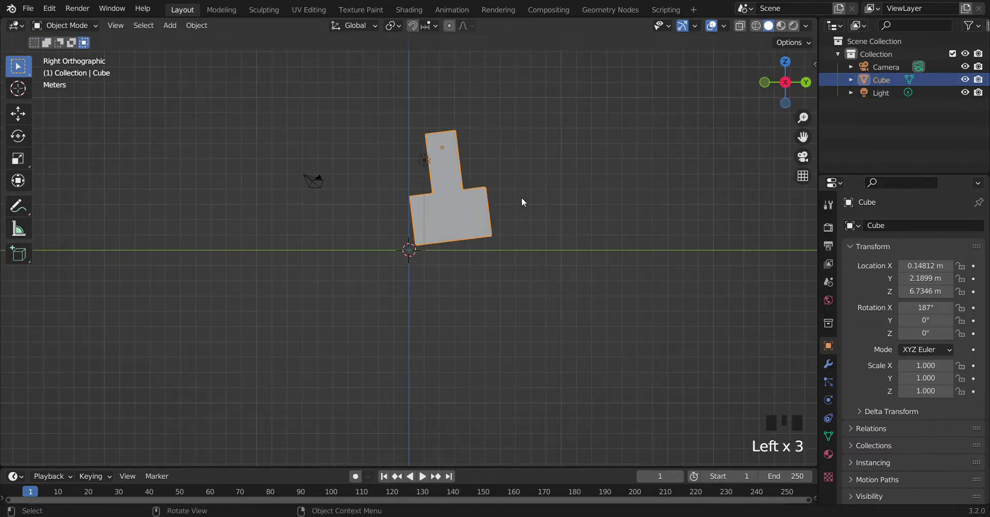
{"action": "key", "text": "r"}
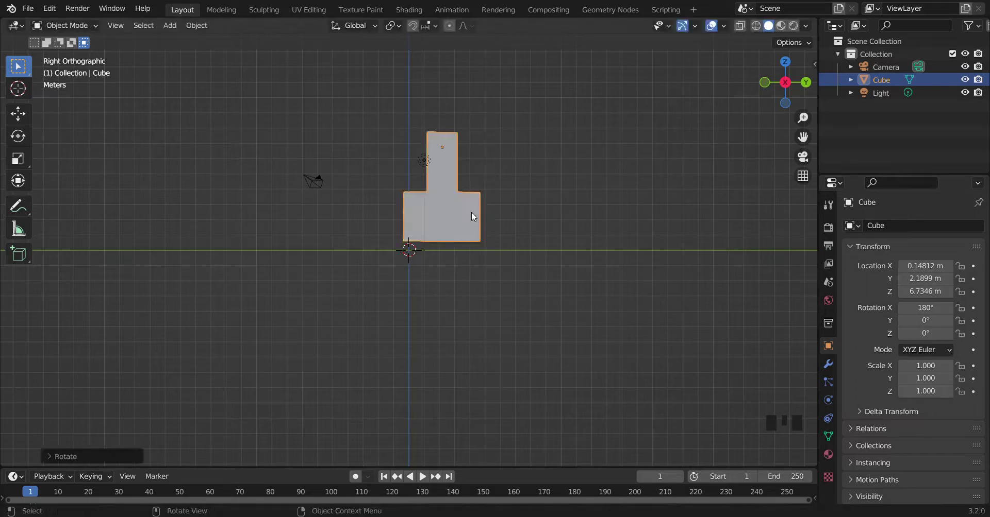
{"action": "key", "text": "g"}
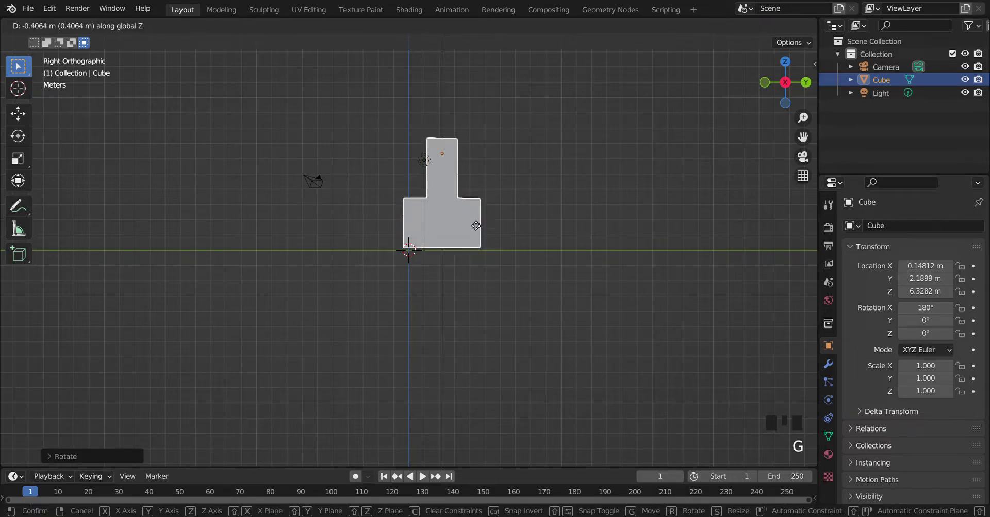
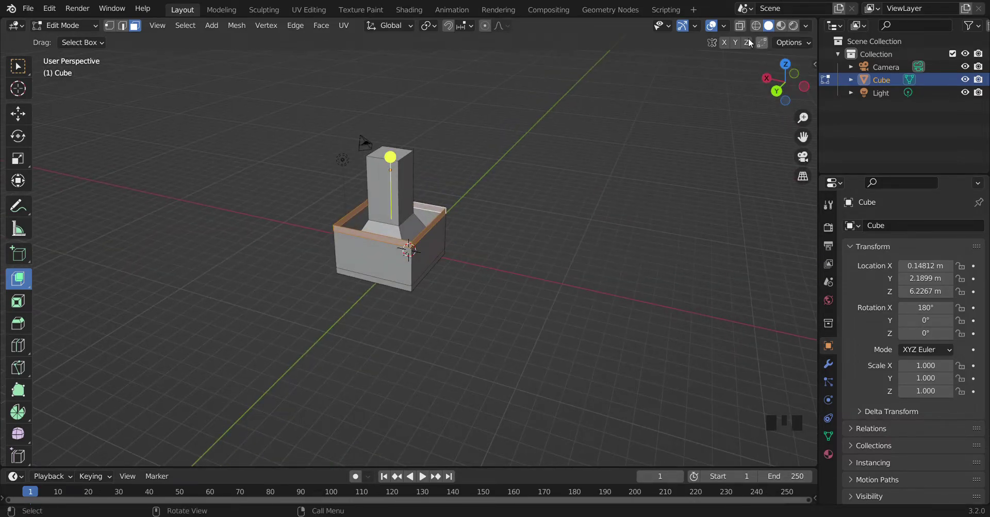
- View the model as see-through X-ray wireframe while shaping the base's overhanging frame, then return to solid
{"action": "left_click", "coordinate": [758, 25]}
{"action": "left_click", "coordinate": [806, 89]}
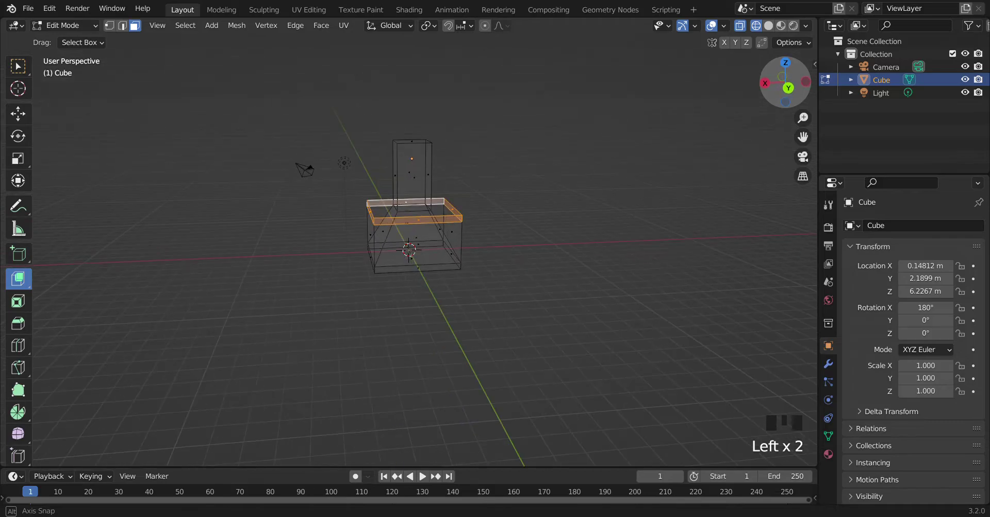
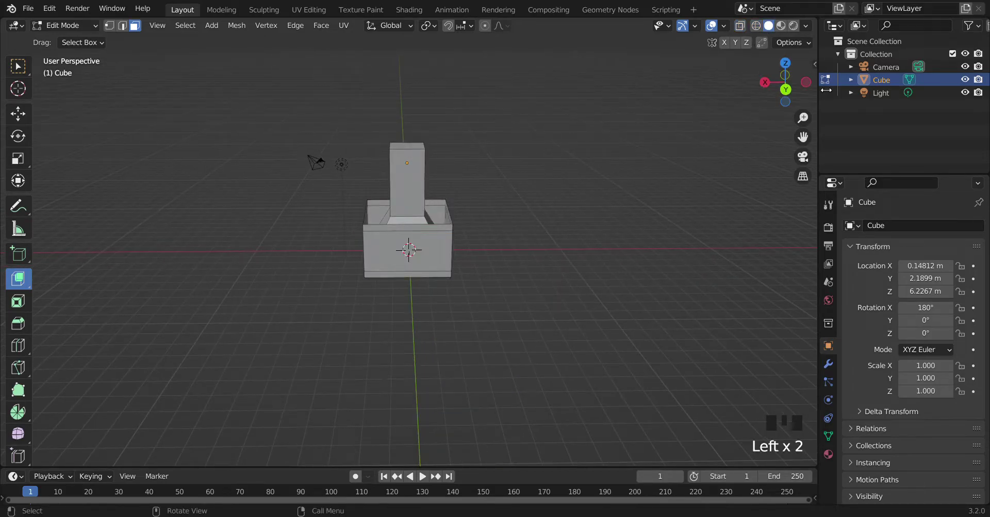
{"action": "left_click", "coordinate": [806, 86]}
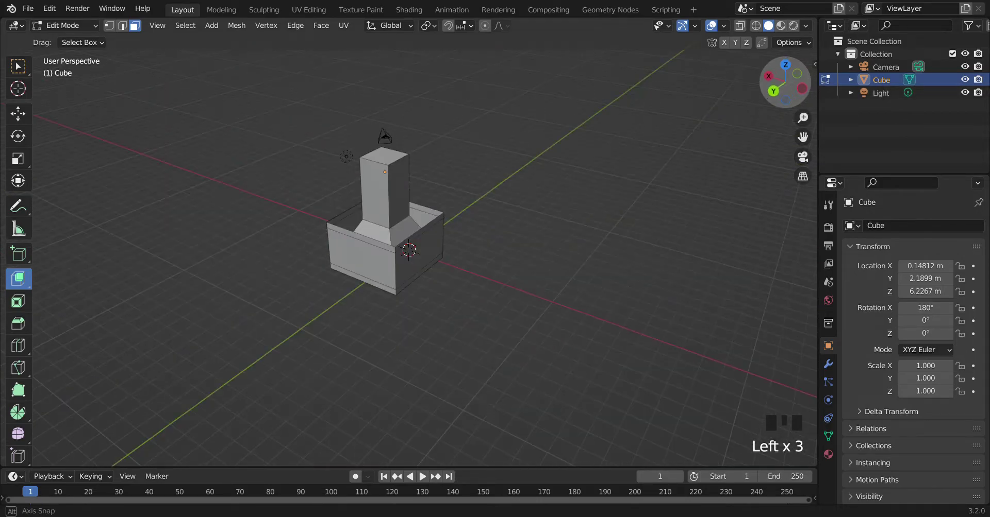
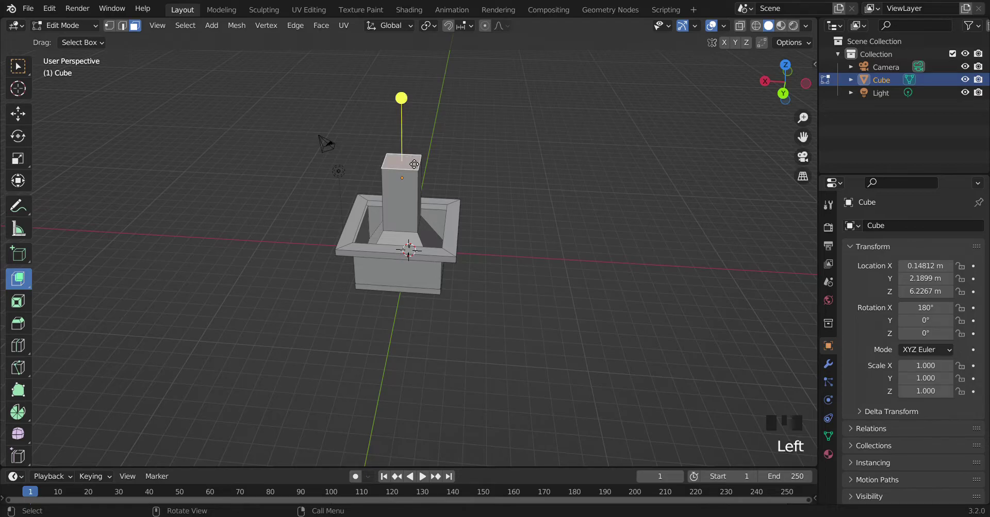
- Widen the column top into a flared block, extrude it upward and taper it to a small square neck
{"action": "key", "text": "s"}
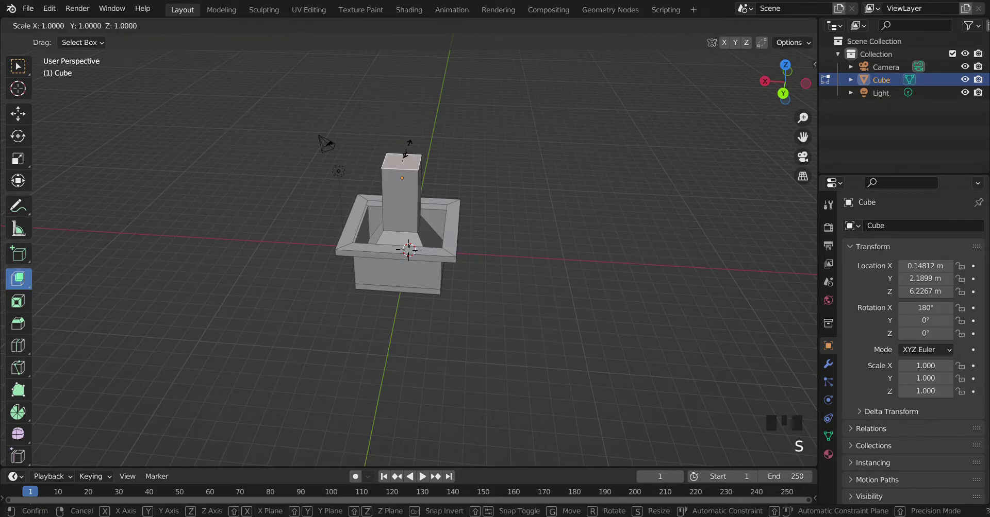
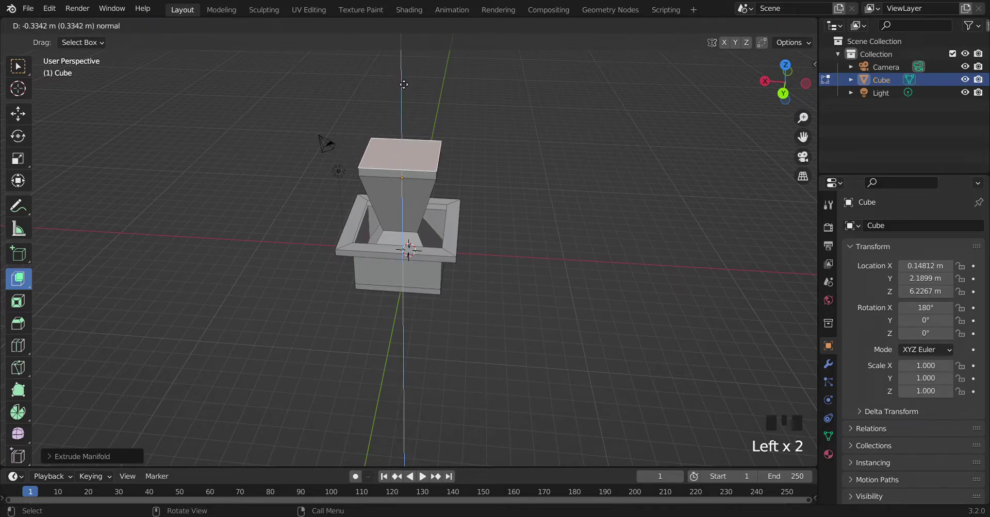
{"action": "key", "text": "s"}
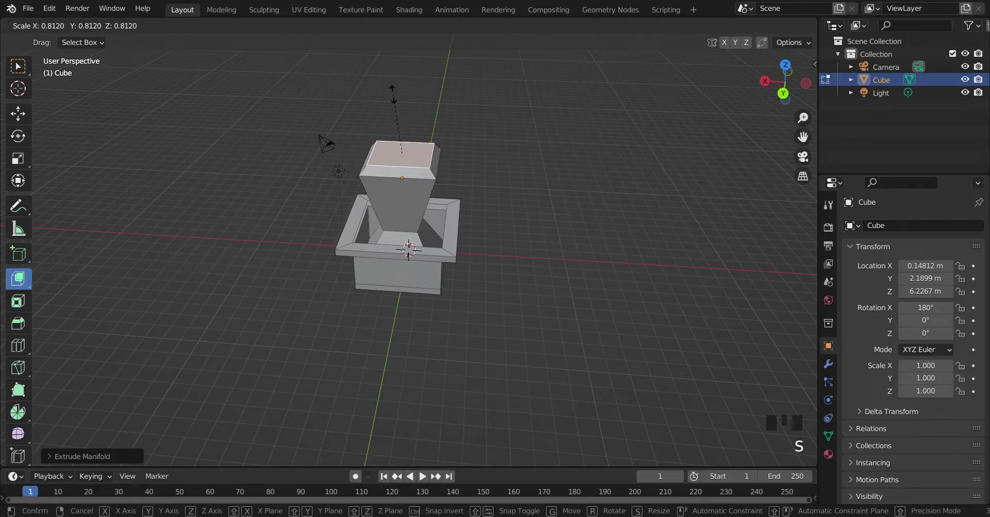
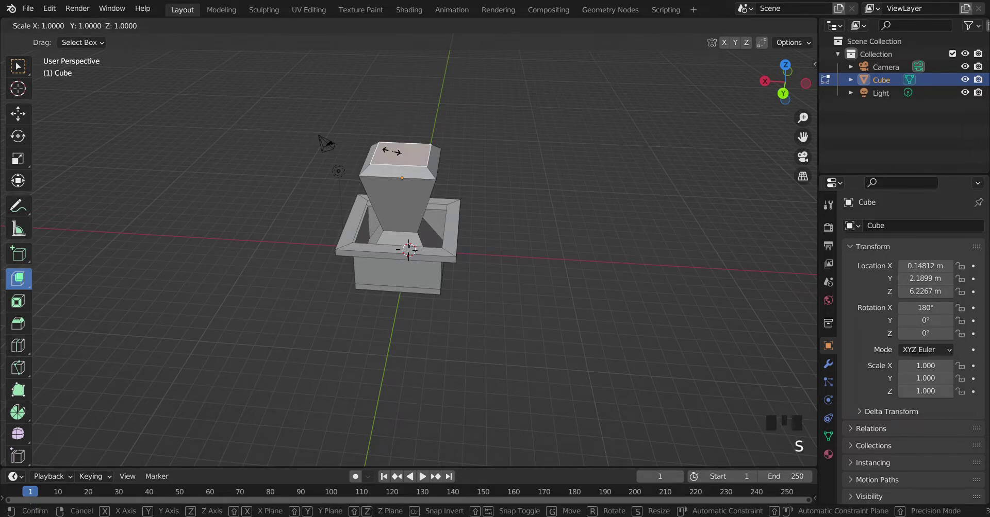
{"action": "key", "text": "e"}
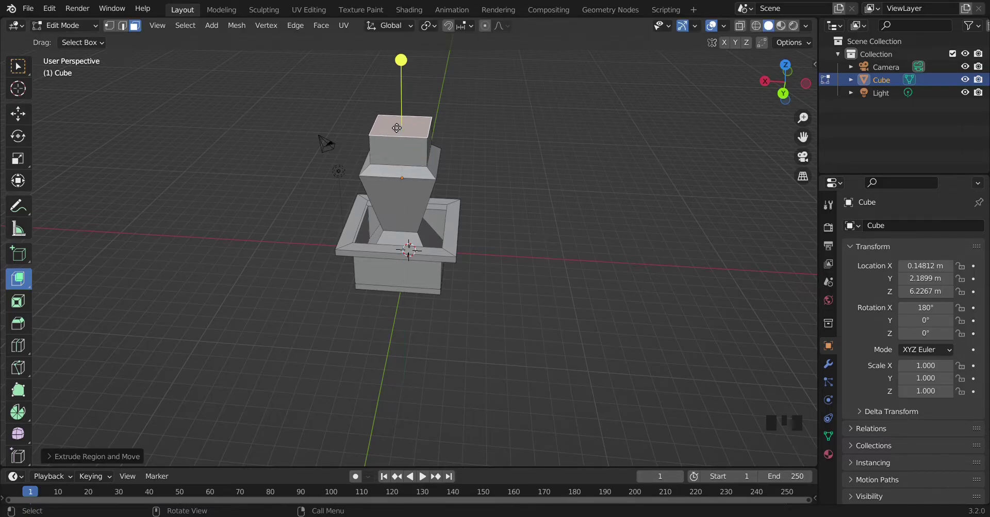
{"action": "key", "text": "s"}
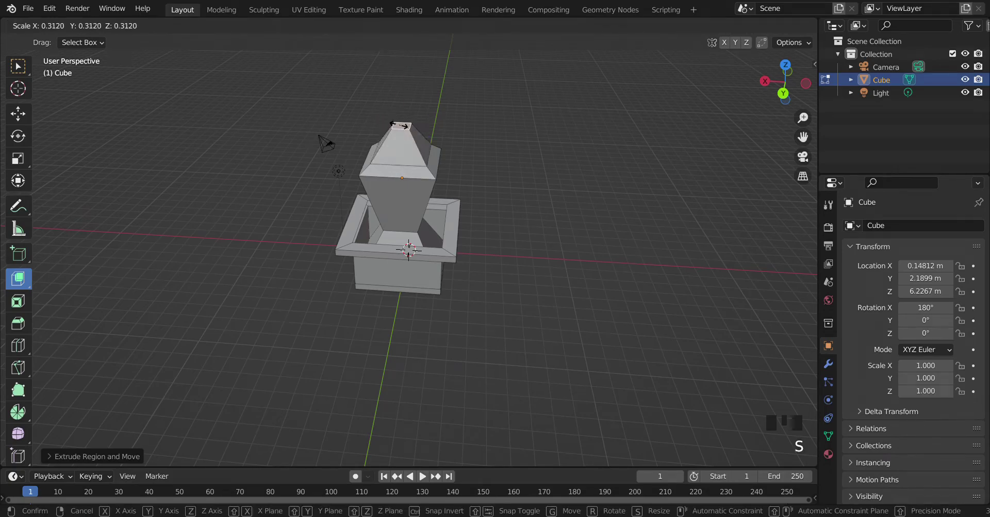
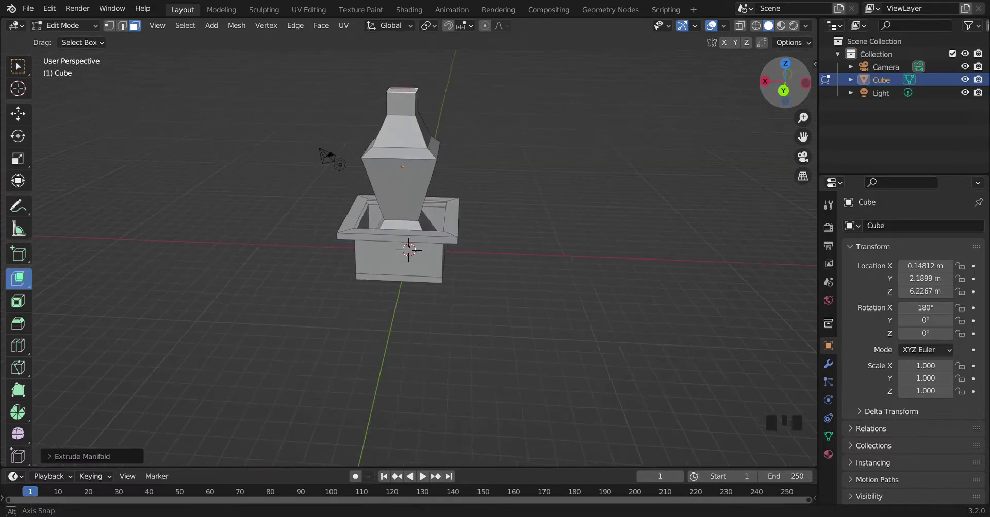
- Taper the tall top extrusion into a spire with a small flat tip, choosing Extrude Along Normals
{"action": "scroll", "scroll_direction": "down", "scroll_amount": 3}
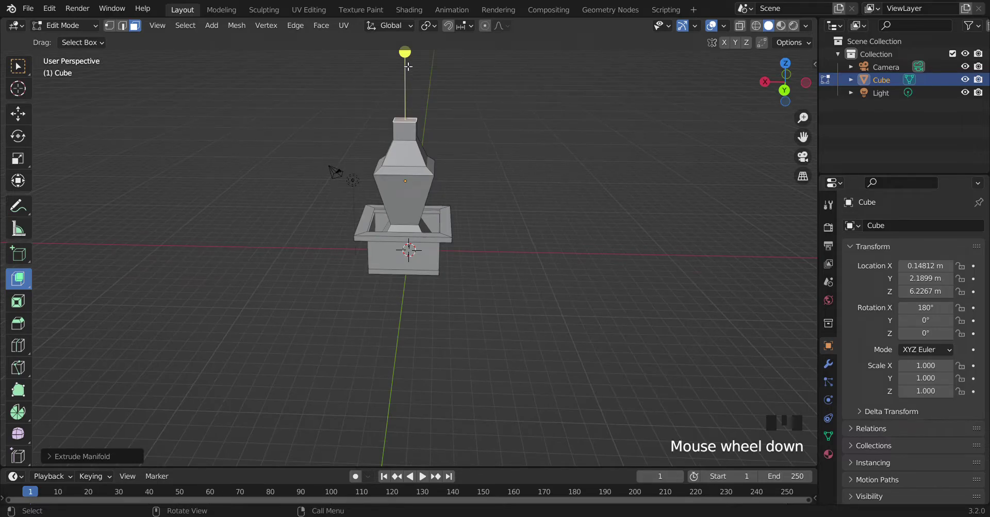
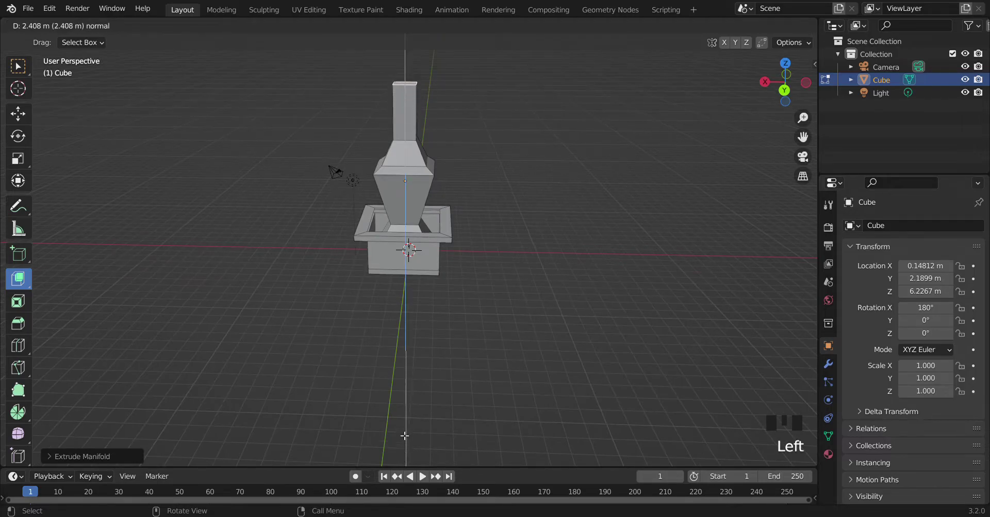
{"action": "key", "text": "s"}
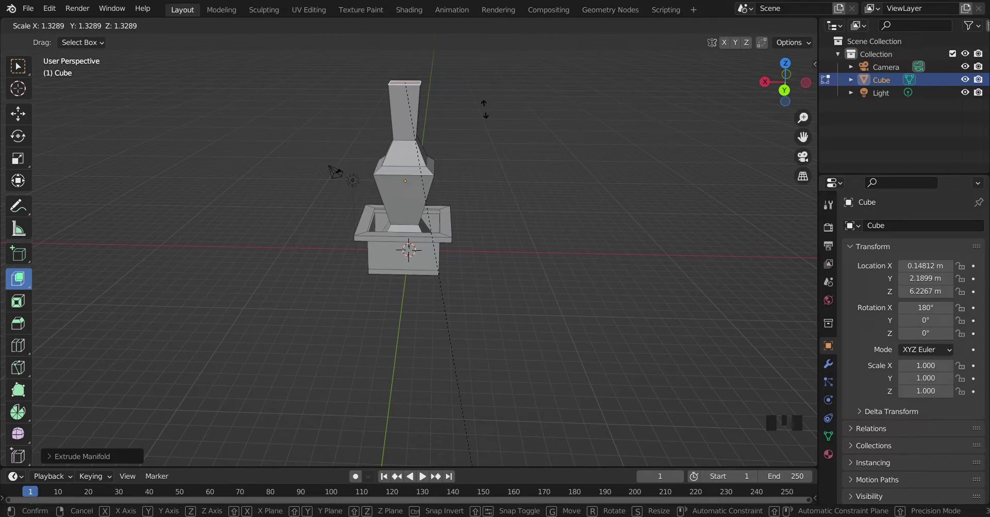
{"action": "key", "text": "ctrl+z"}
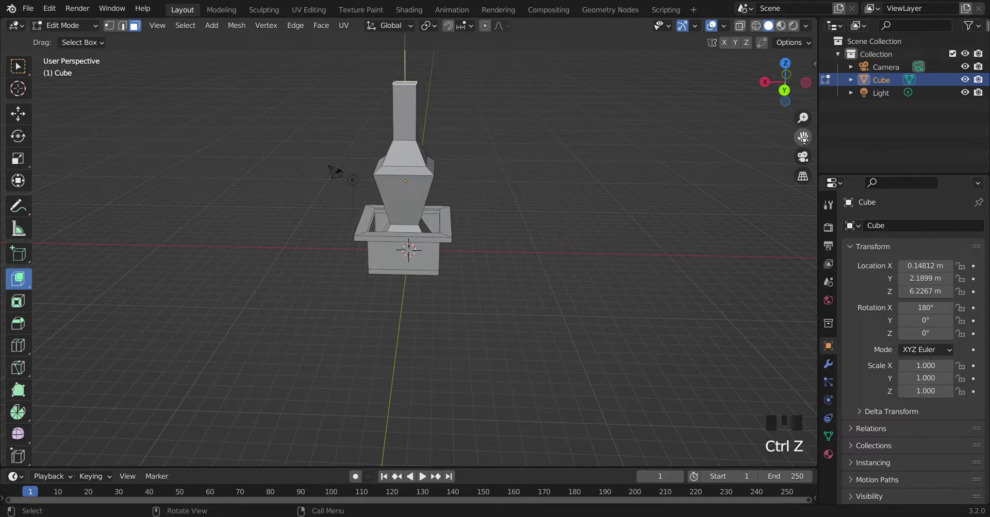
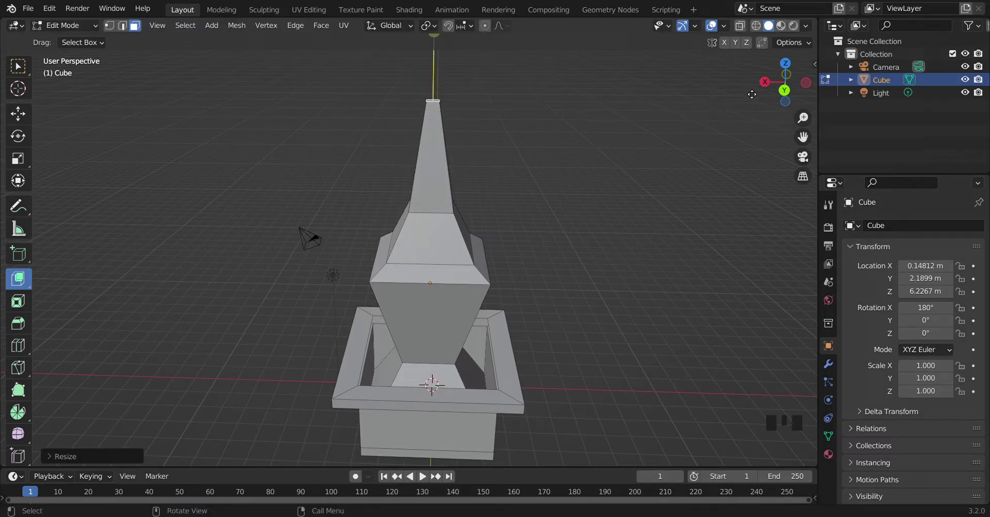
{"action": "left_click", "coordinate": [769, 86]}
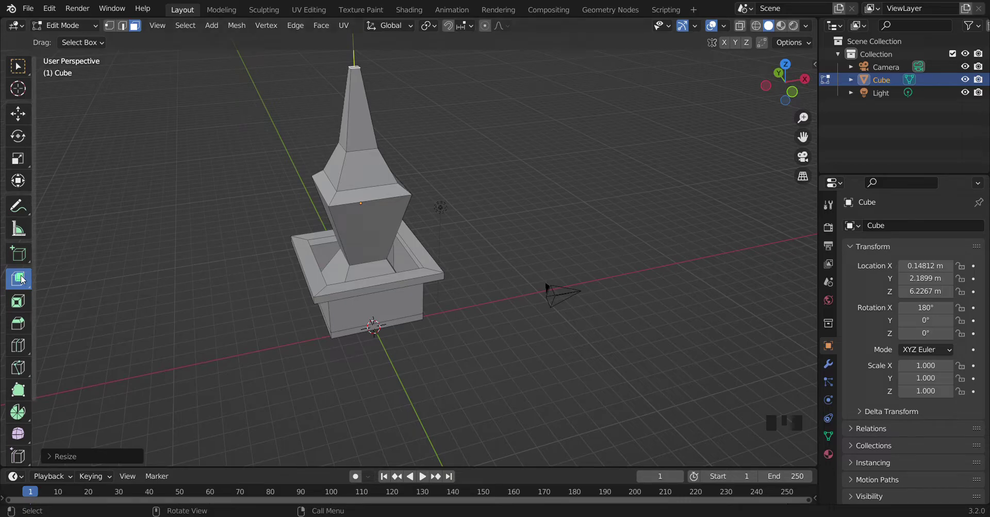
{"action": "left_click_drag", "start_coordinate": [24, 280], "coordinate": [74, 338]}
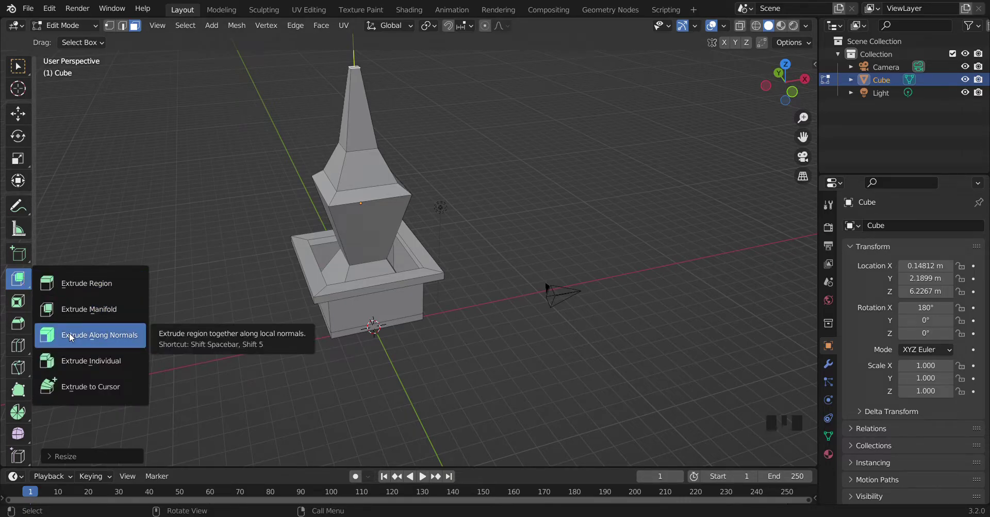